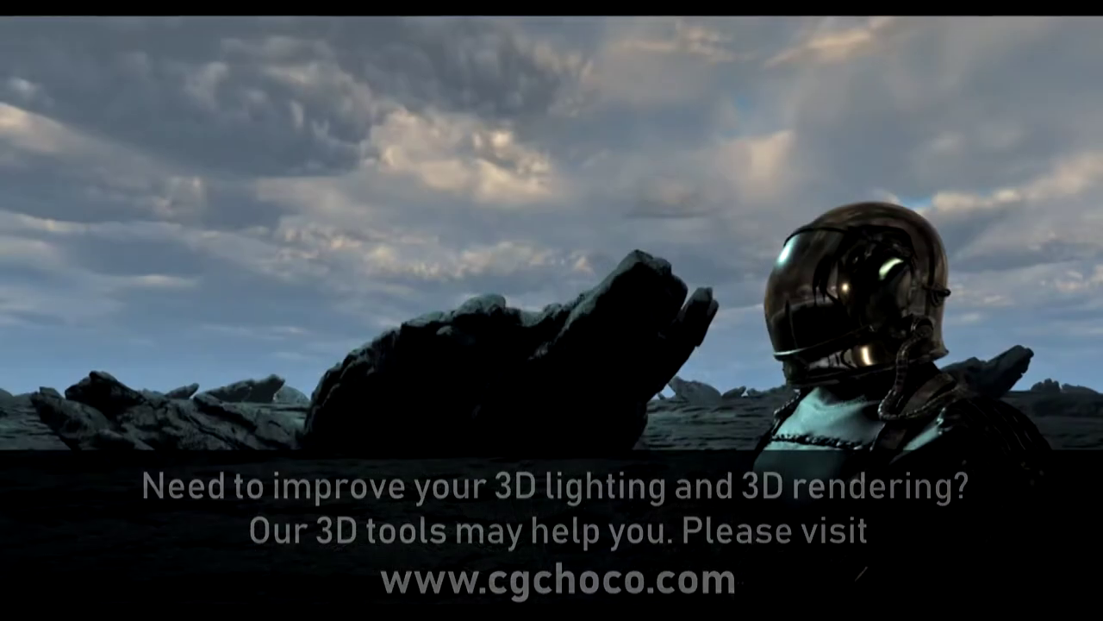
- Create a new recording layer on the standing dog model
key(Insert)
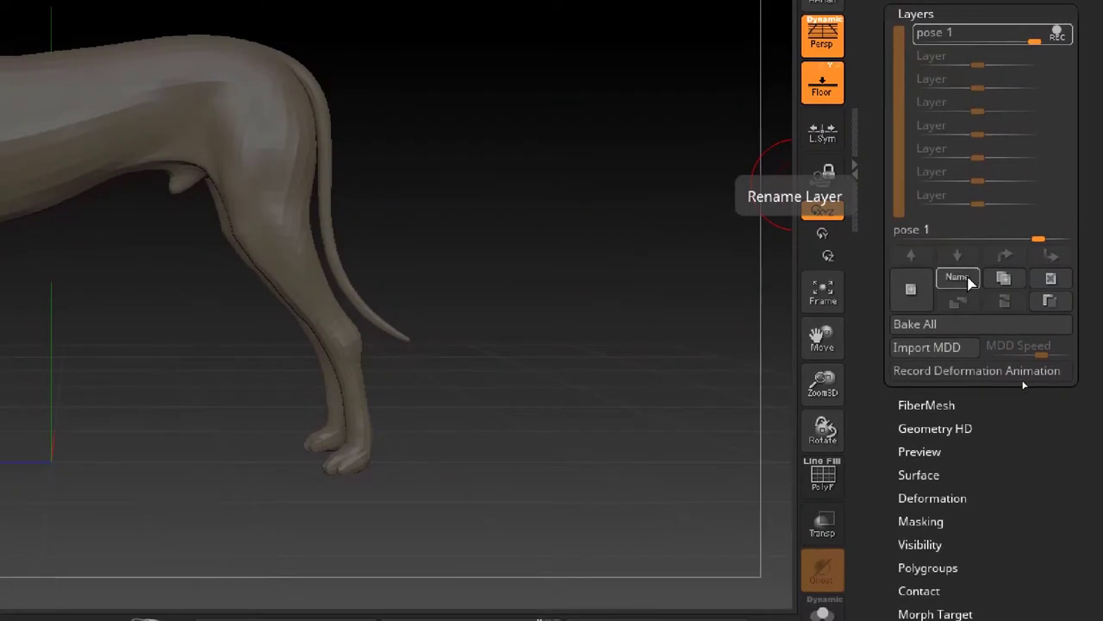
- Scroll the Layers palette to reach the new layer's name and mask controls
scroll(down, 3)
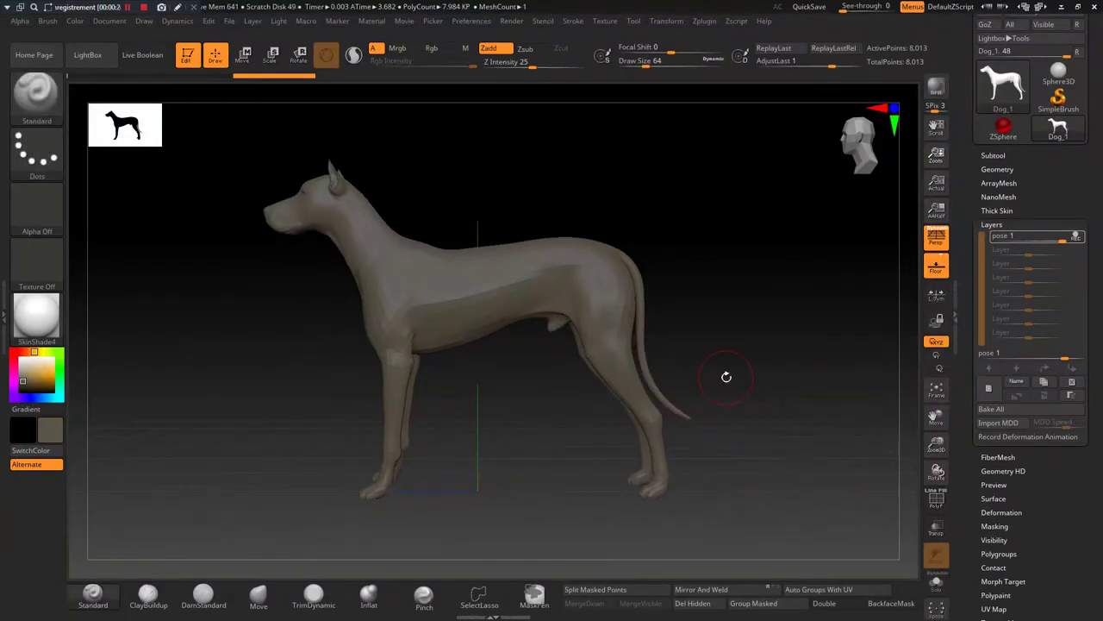
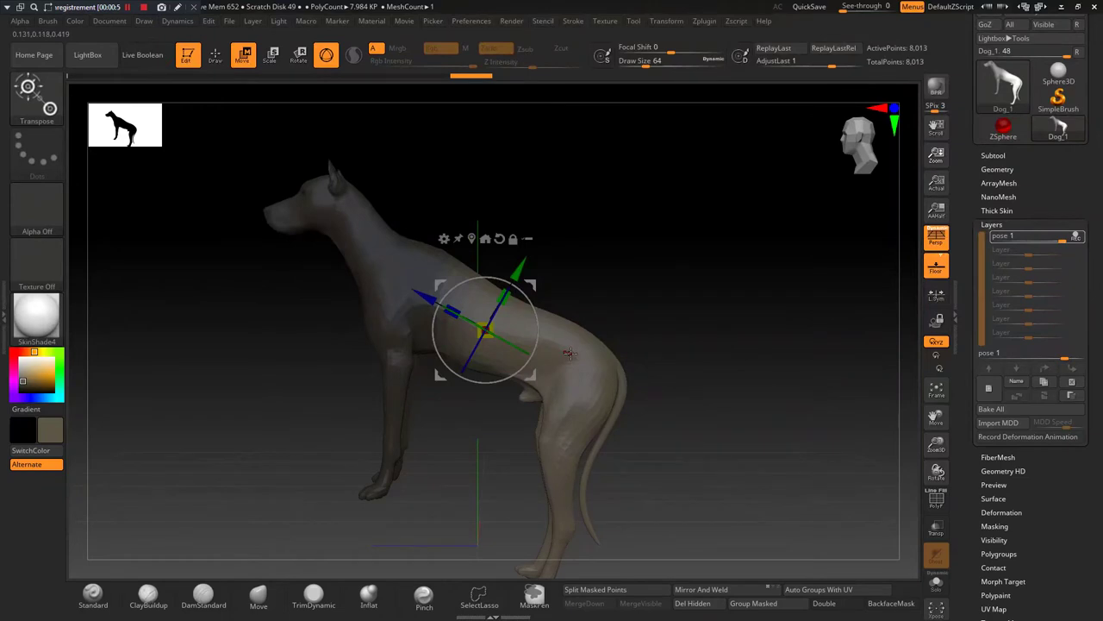
- Place the Transpose pivot inside the dog's torso and refine the front-half mask
click(1062, 122)
click(1062, 122)
click(1062, 123)
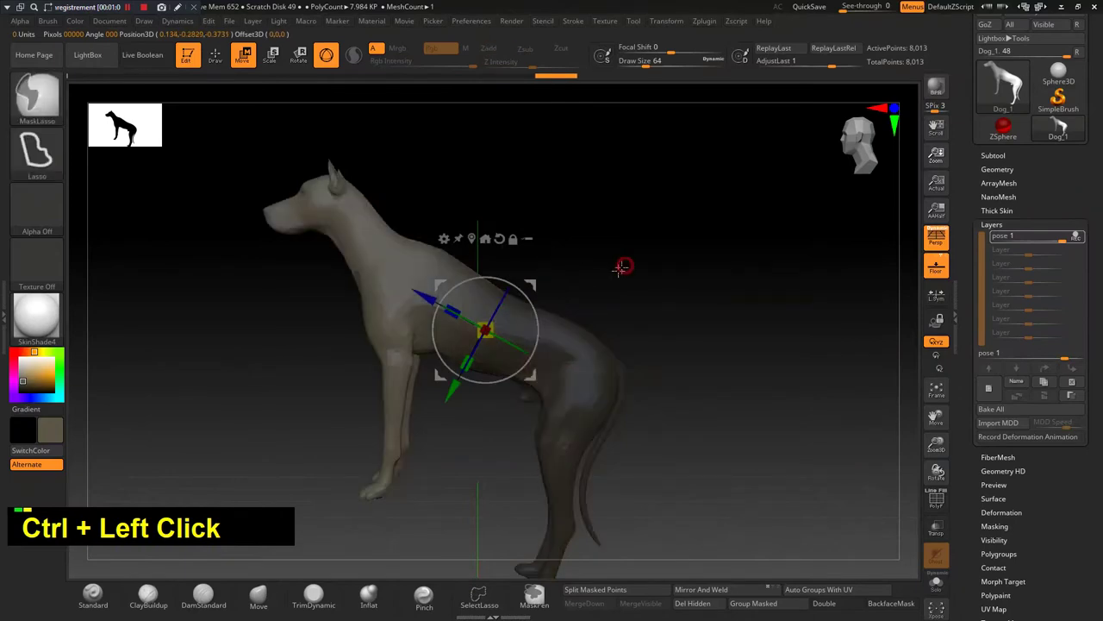
click(1062, 122)
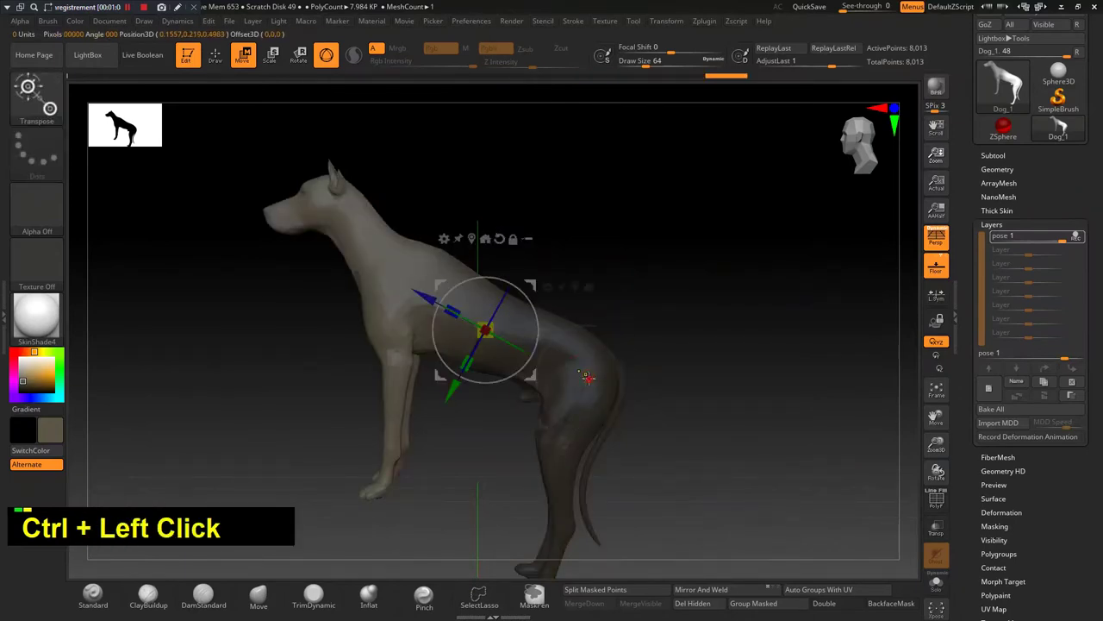
click(1062, 123)
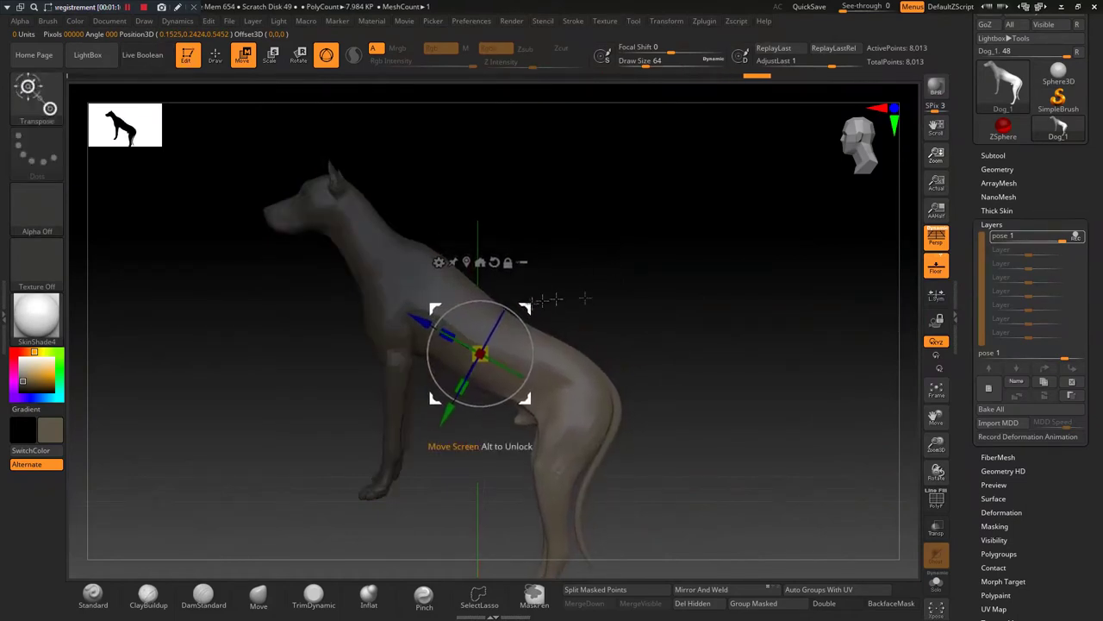
- Rotate the unmasked hindquarters down toward the ground, then move the pivot onto a hind leg
click(1062, 122)
click(1062, 122)
click(1062, 122)
click(1062, 123)
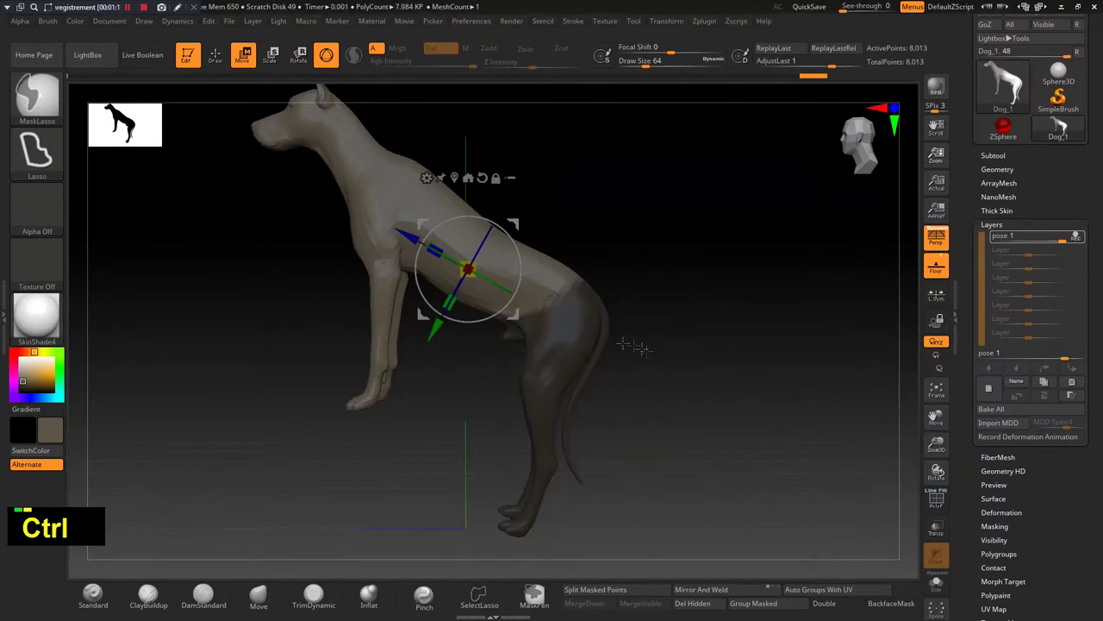
click(1062, 123)
click(1062, 123)
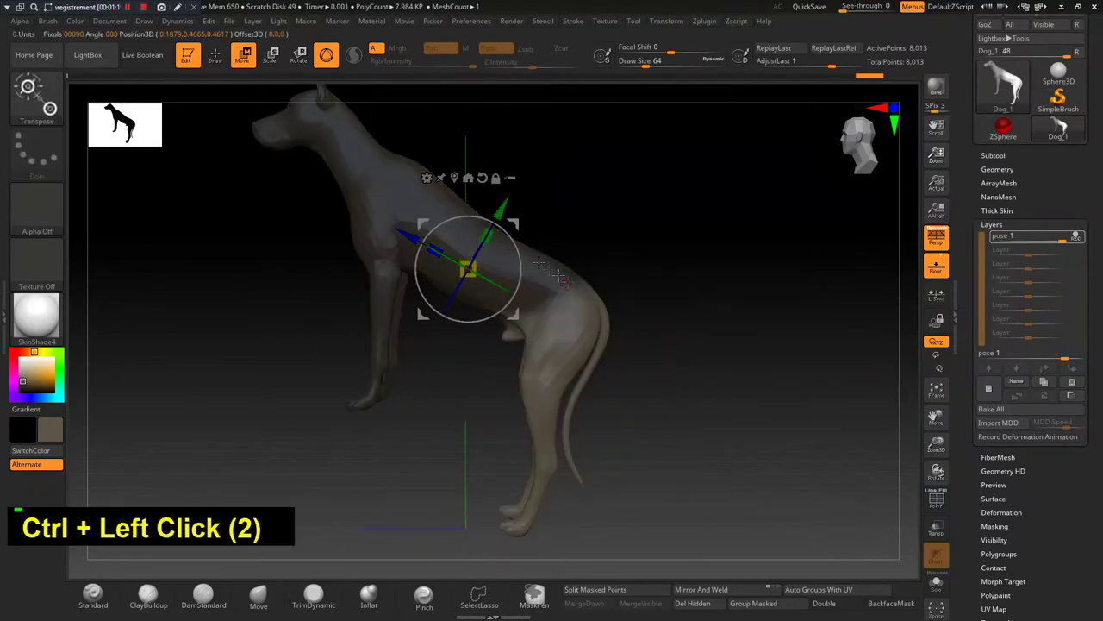
click(1062, 122)
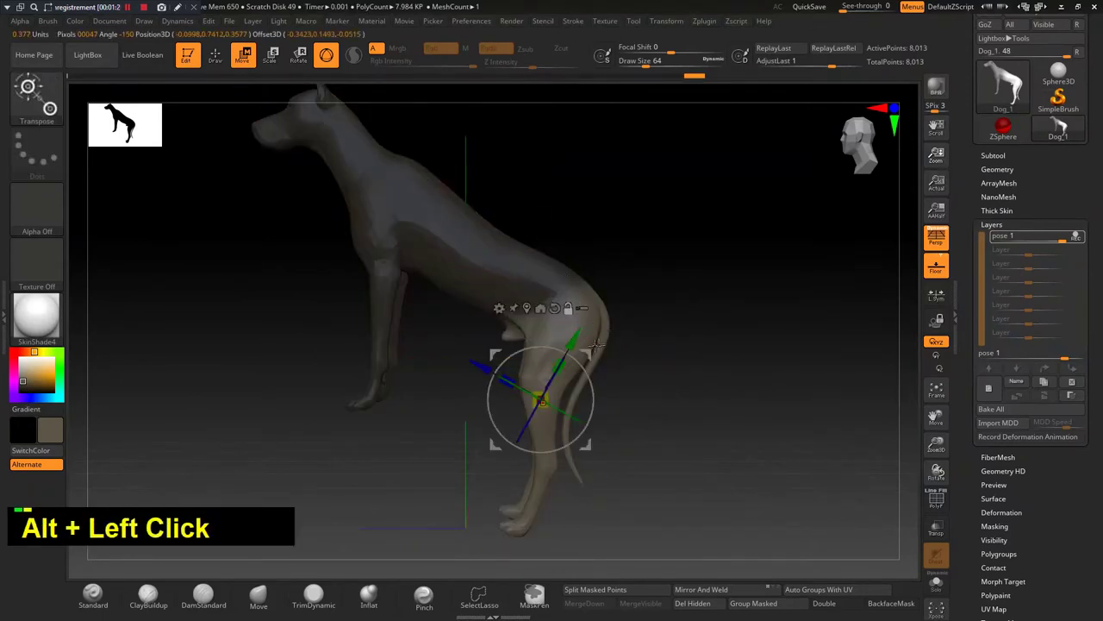
- Set the pivot at the hip joint and mask around the hind leg with MaskLasso
click(1062, 123)
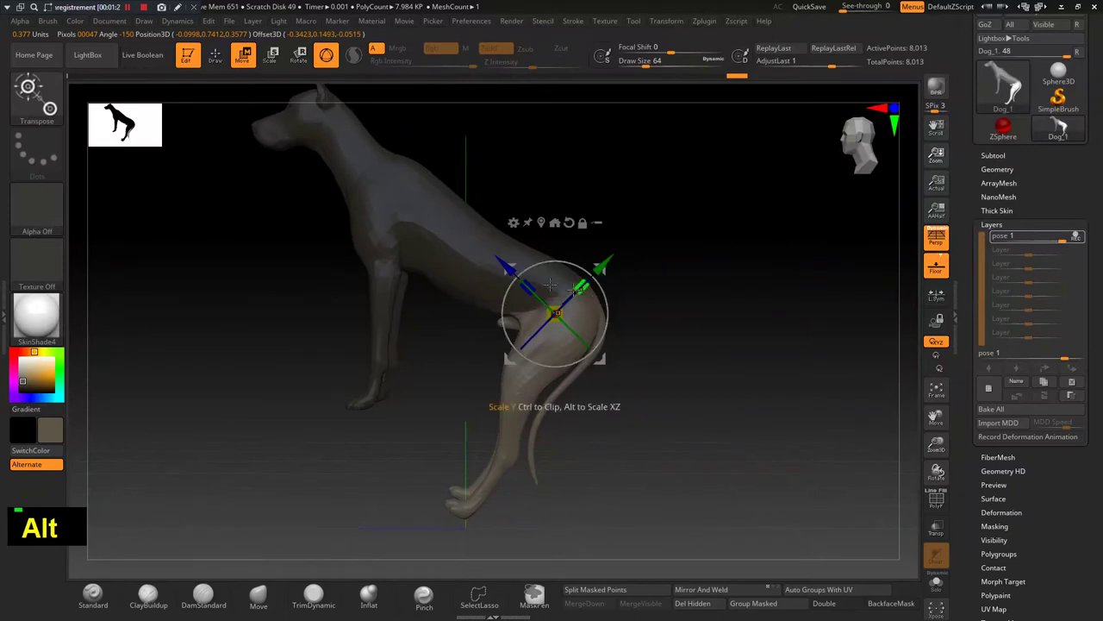
click(1062, 122)
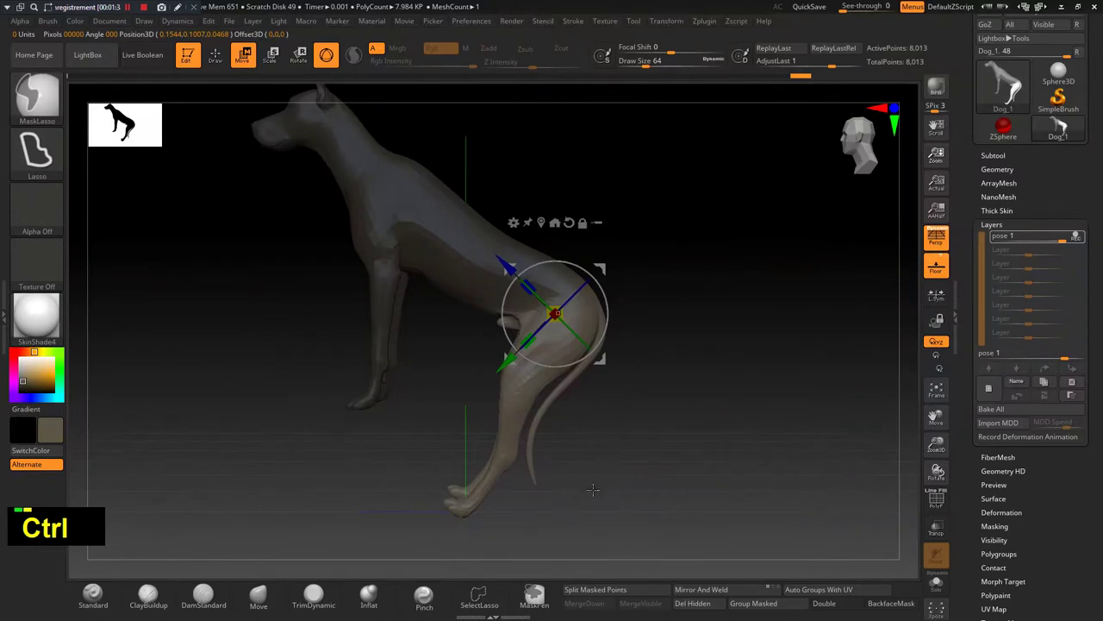
click(1061, 122)
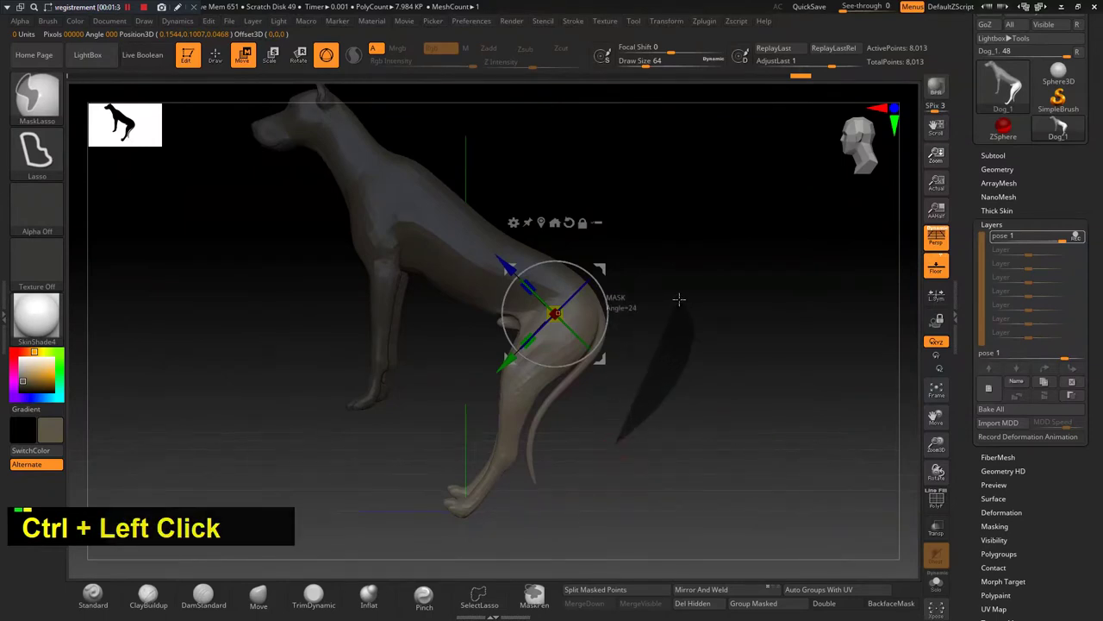
click(1062, 123)
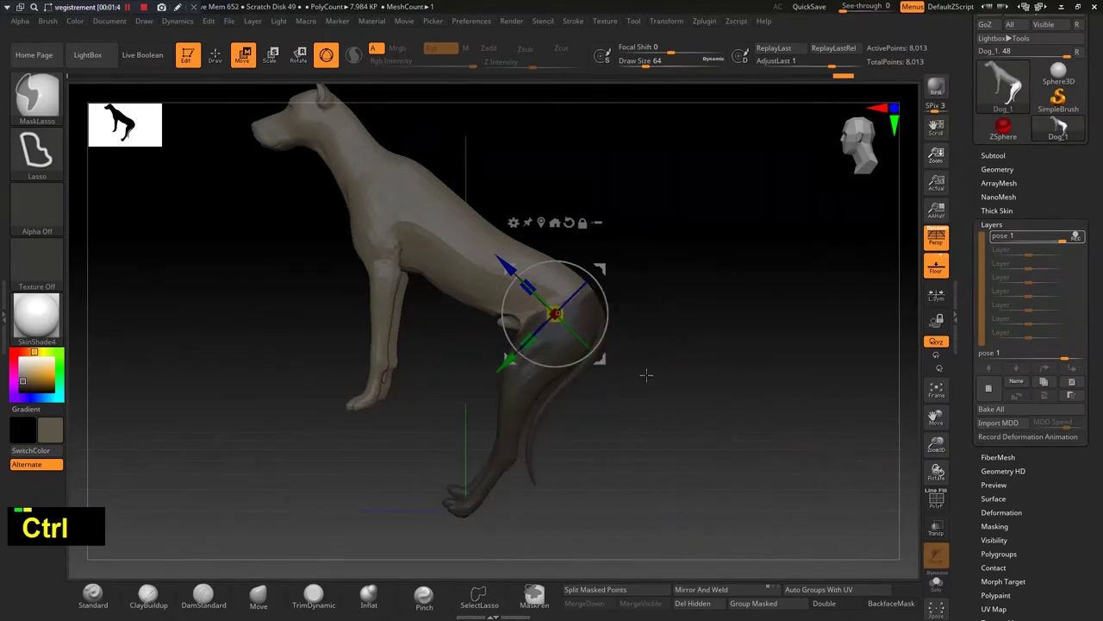
- Begin rotating the unmasked hind leg at the hip
click(1062, 122)
click(1062, 122)
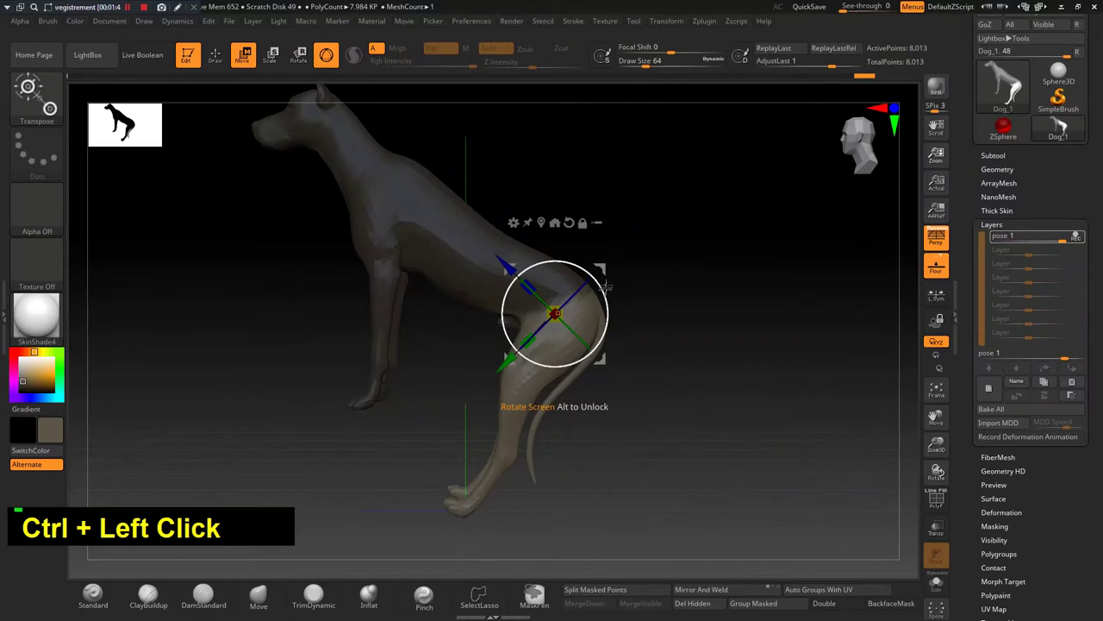
click(1062, 123)
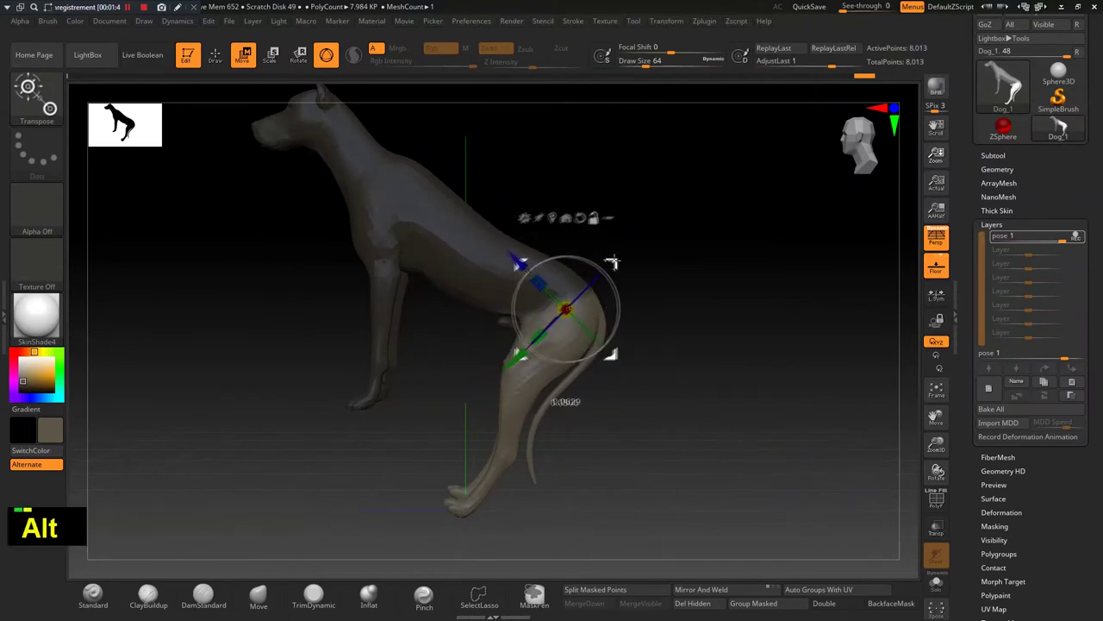
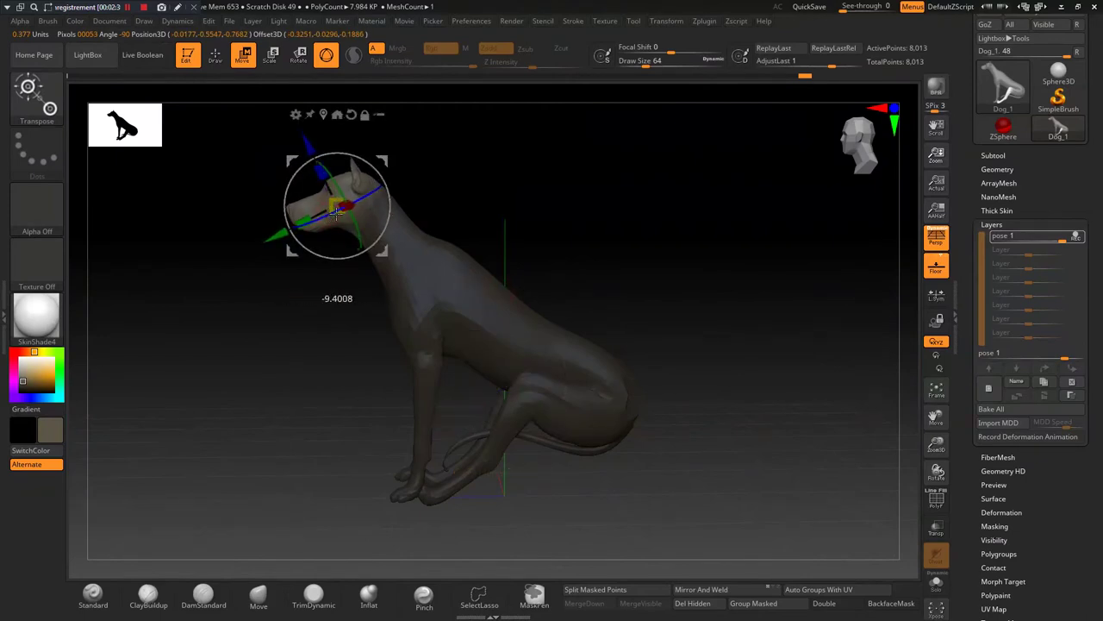
- Undo a stray change and isolate the head for rotation
key(ctrl+z)
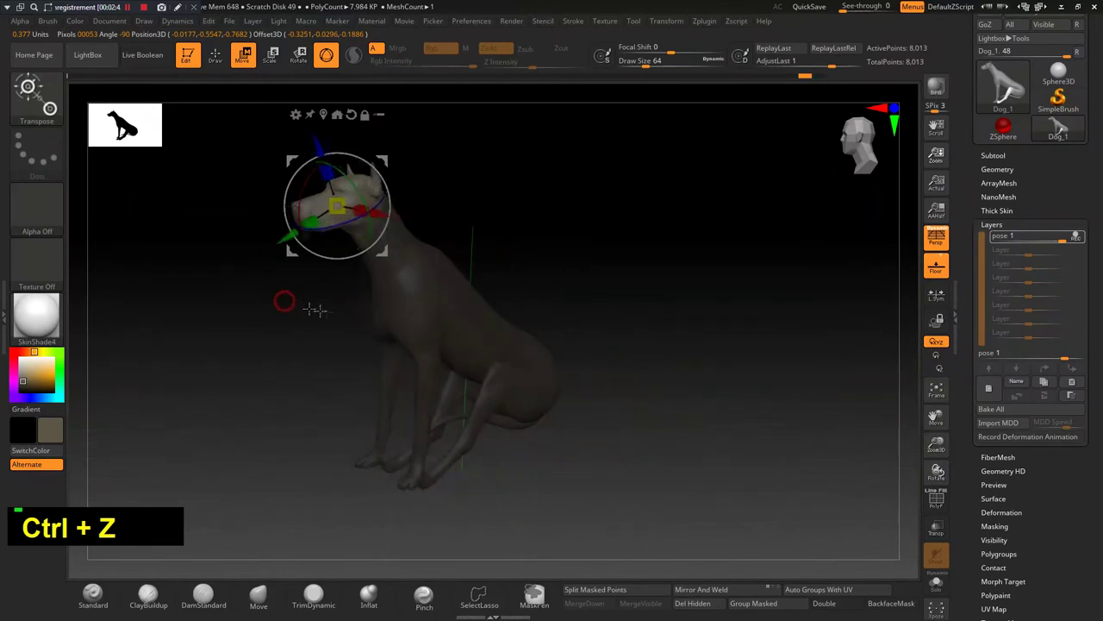
text(x)
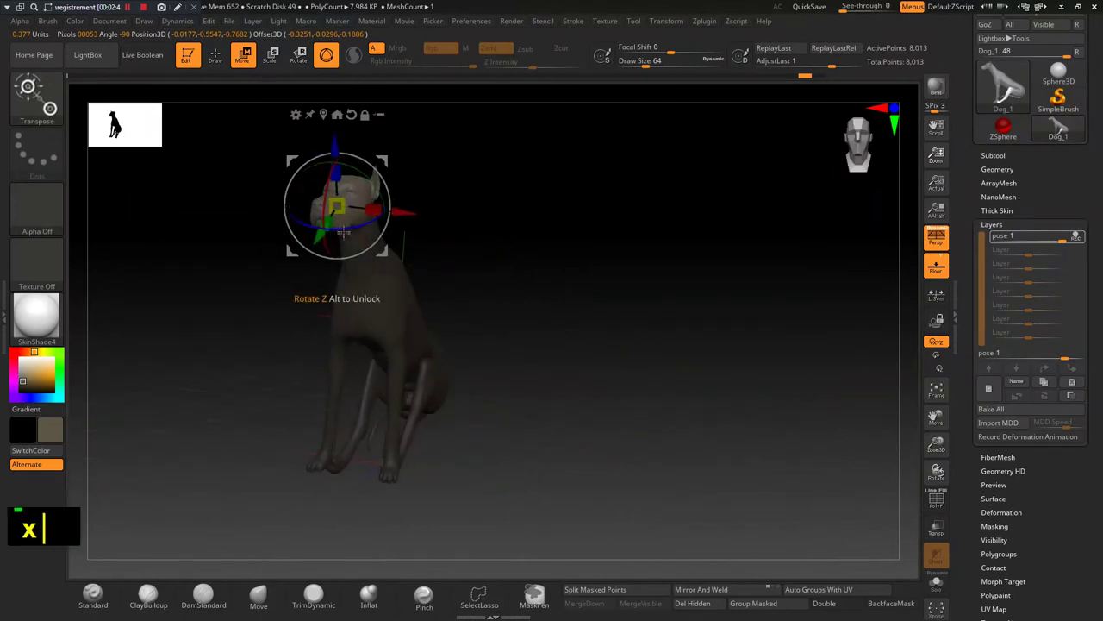
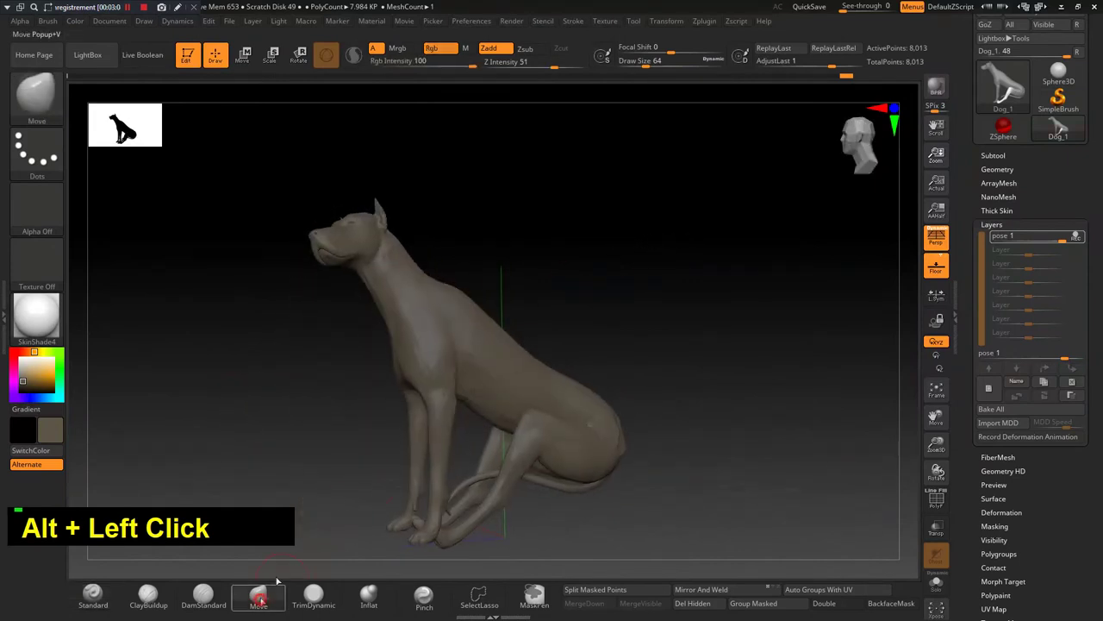
- Enlarge the Move brush Draw Size and push the haunches into a rounder shape from behind
text(ssssssssss)
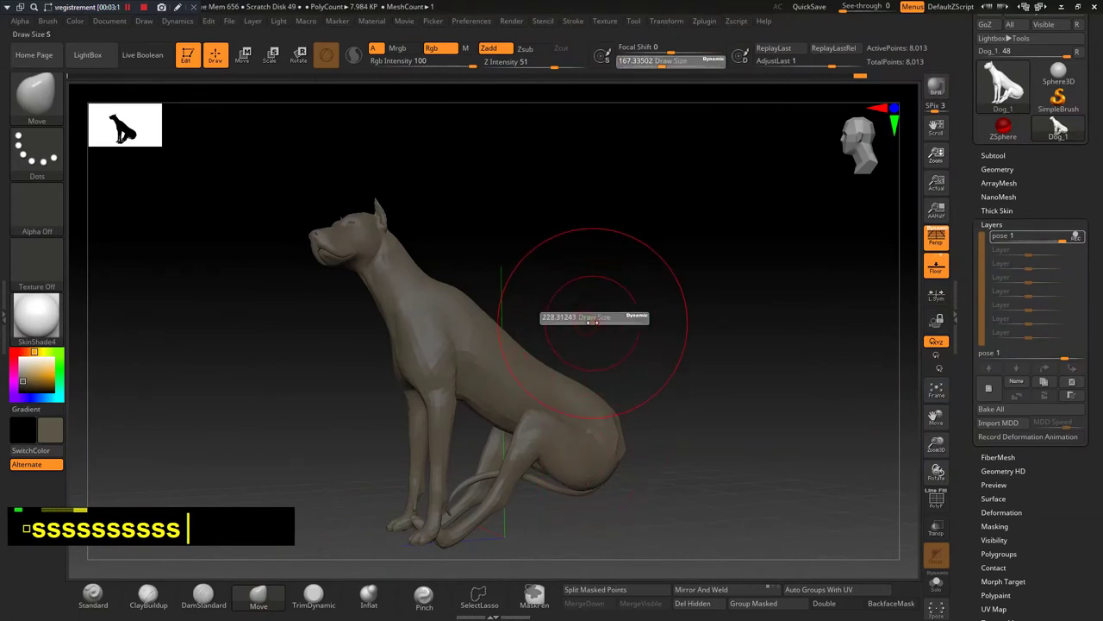
text(s)
double_click(1062, 124)
double_click(1062, 124)
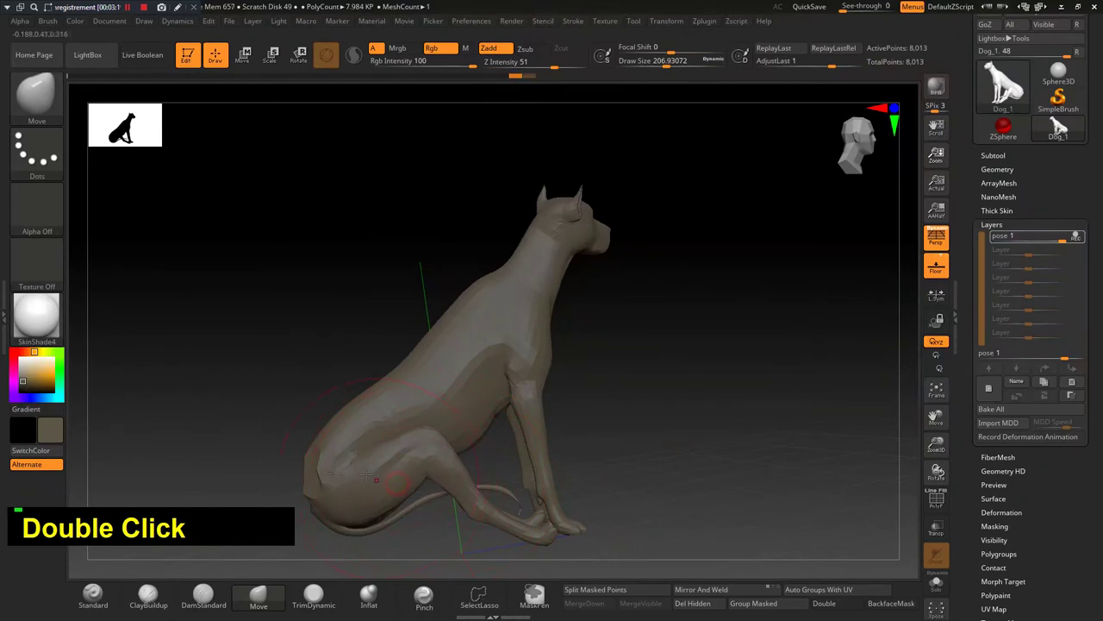
click(1062, 124)
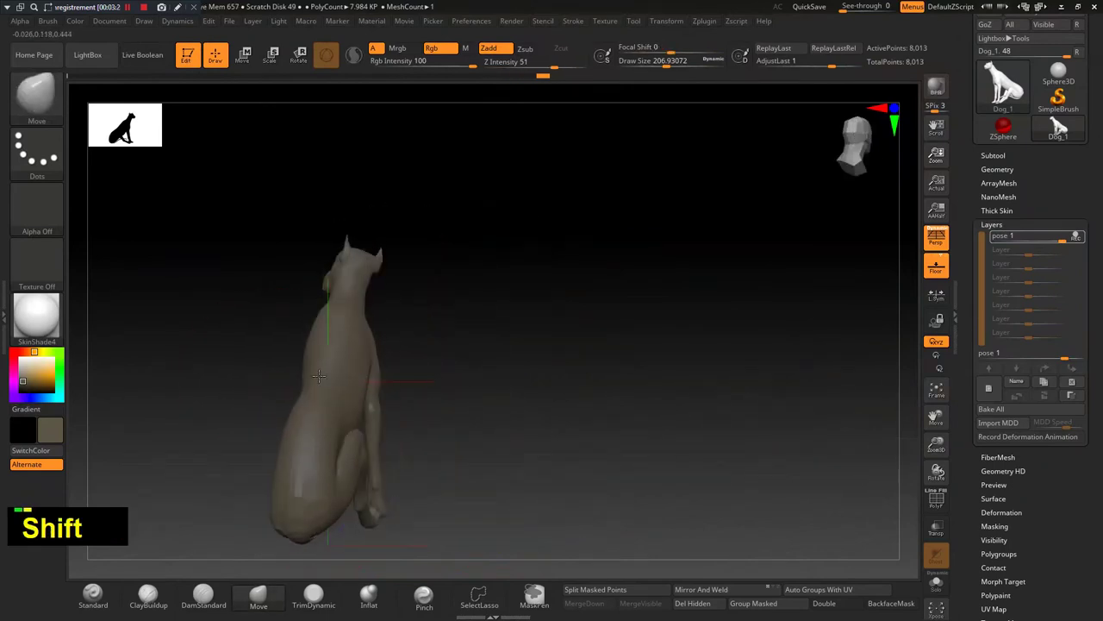
double_click(1062, 124)
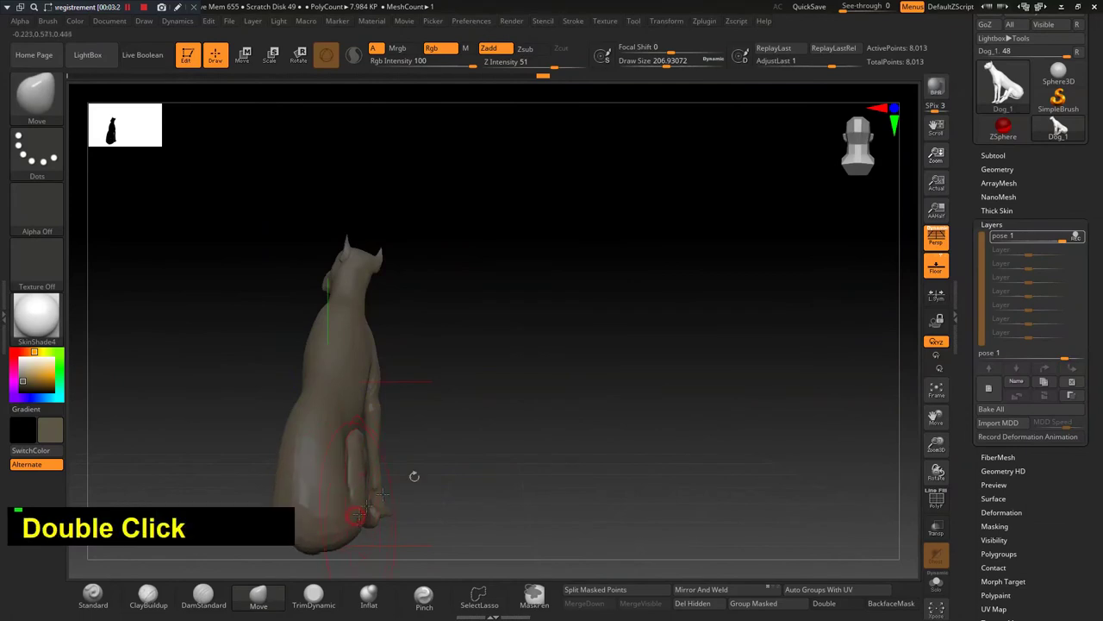
double_click(1062, 124)
click(1062, 124)
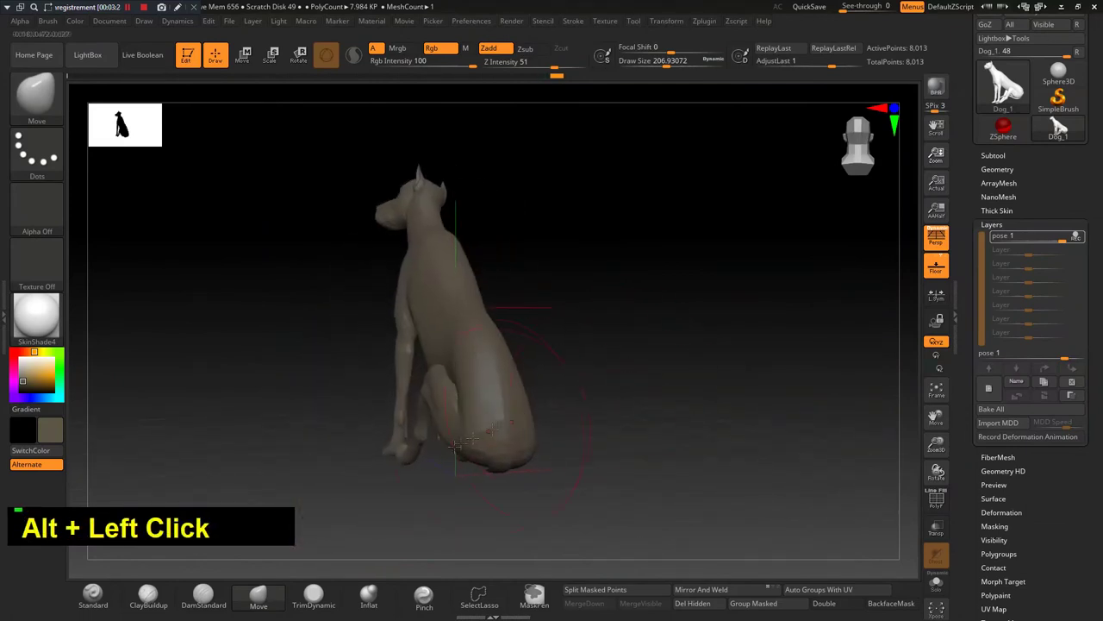
- Reshape the legs while checking the seated pose from the front and three-quarter views
double_click(1062, 124)
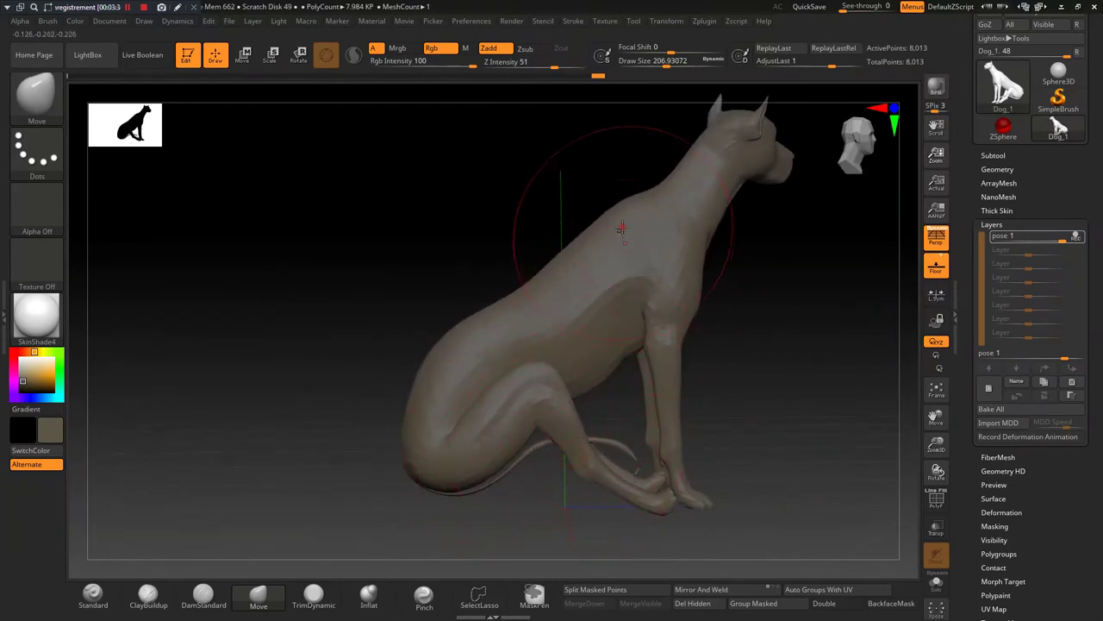
click(1062, 124)
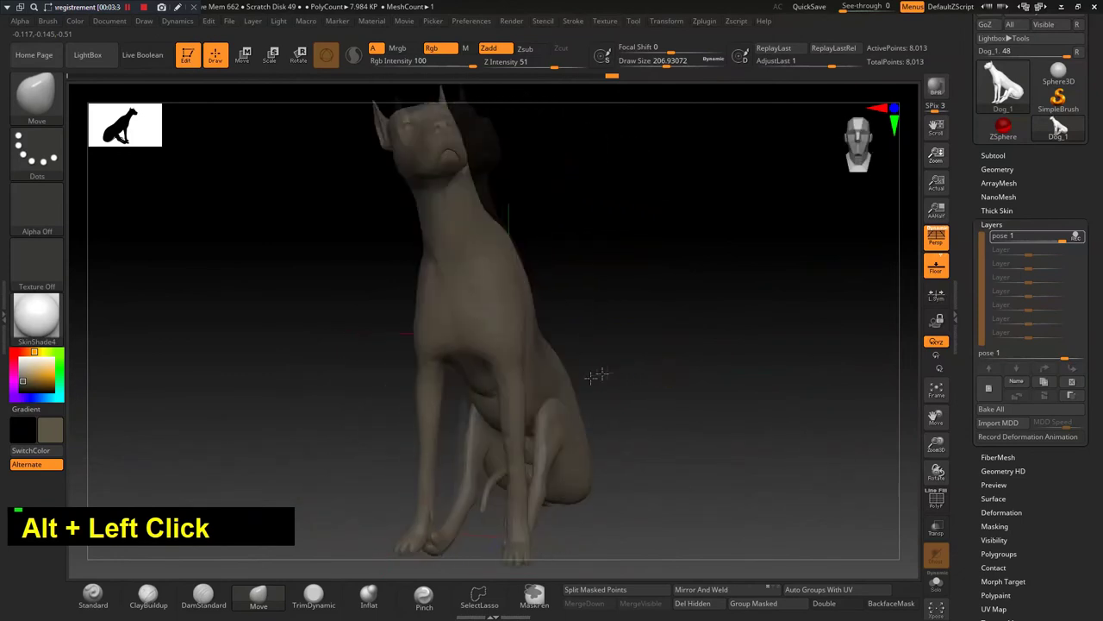
click(1062, 124)
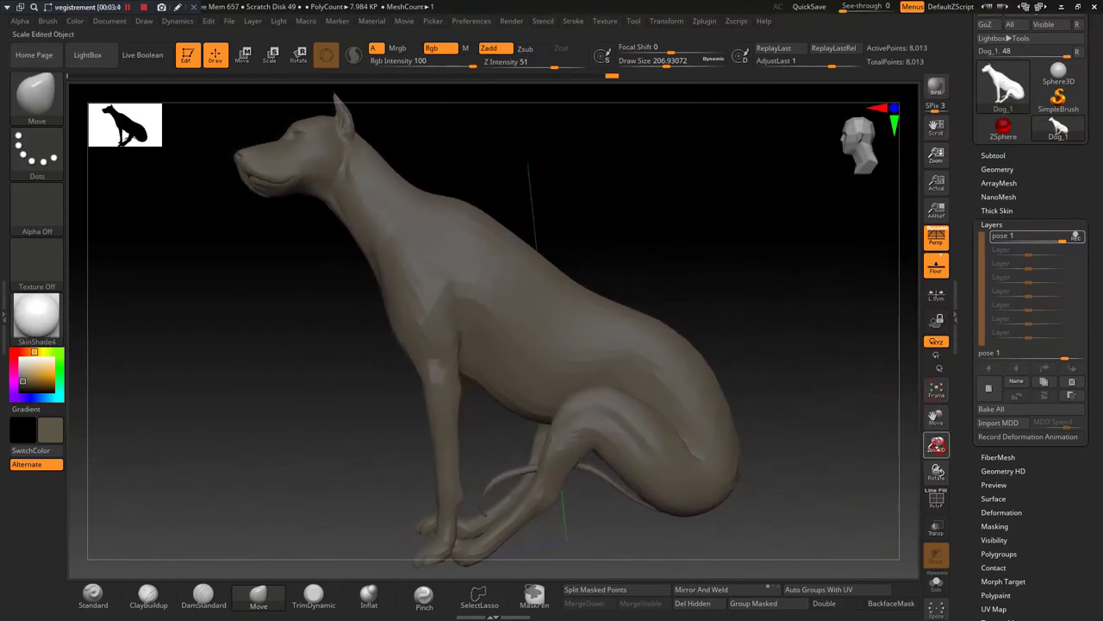
click(1062, 125)
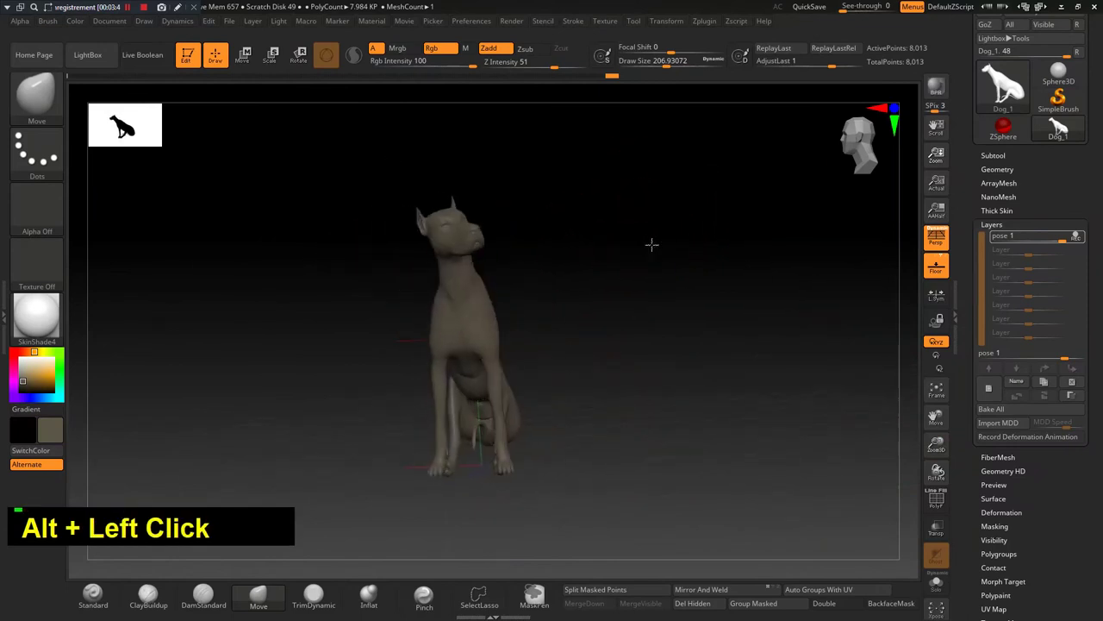
click(1062, 125)
click(1062, 125)
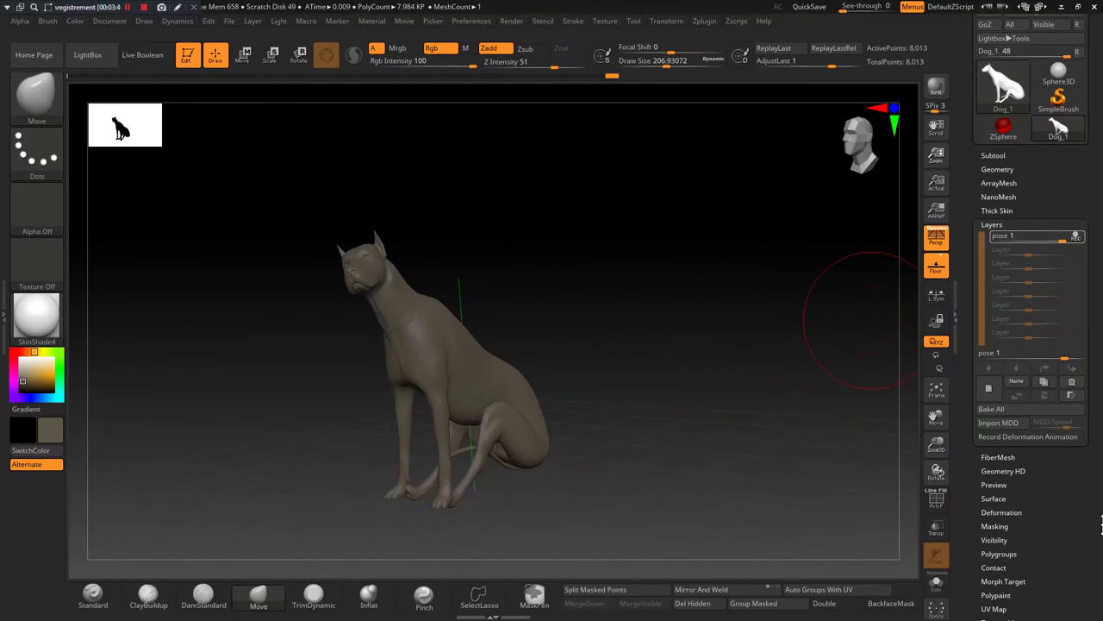
- Scroll to the pose 1 layer's REC toggle to stop recording
scroll(up, 3)
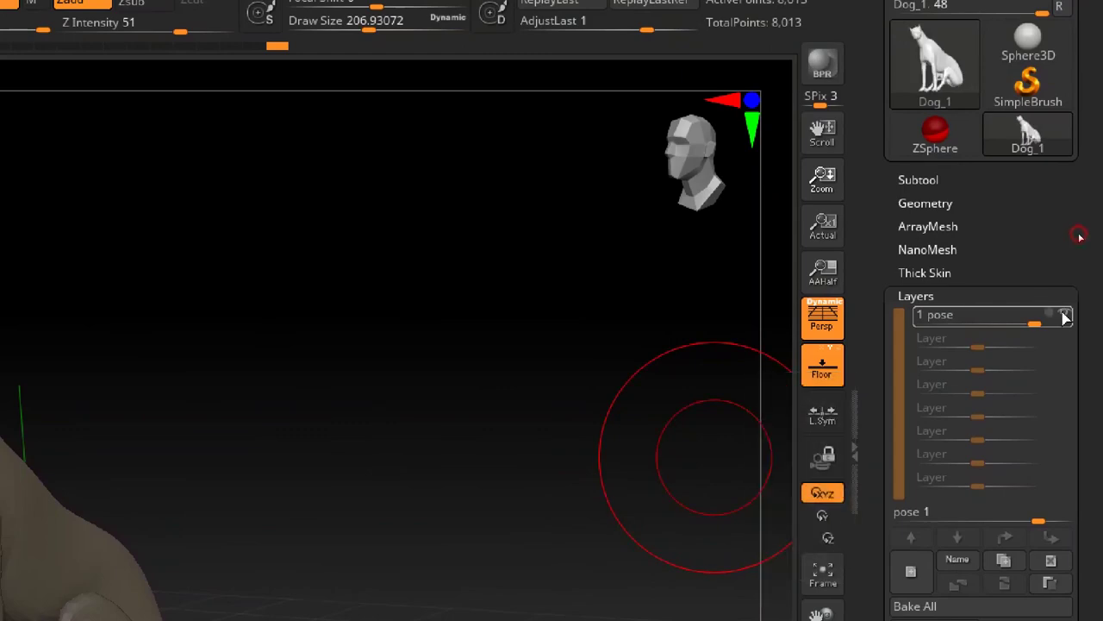
scroll(down, 3)
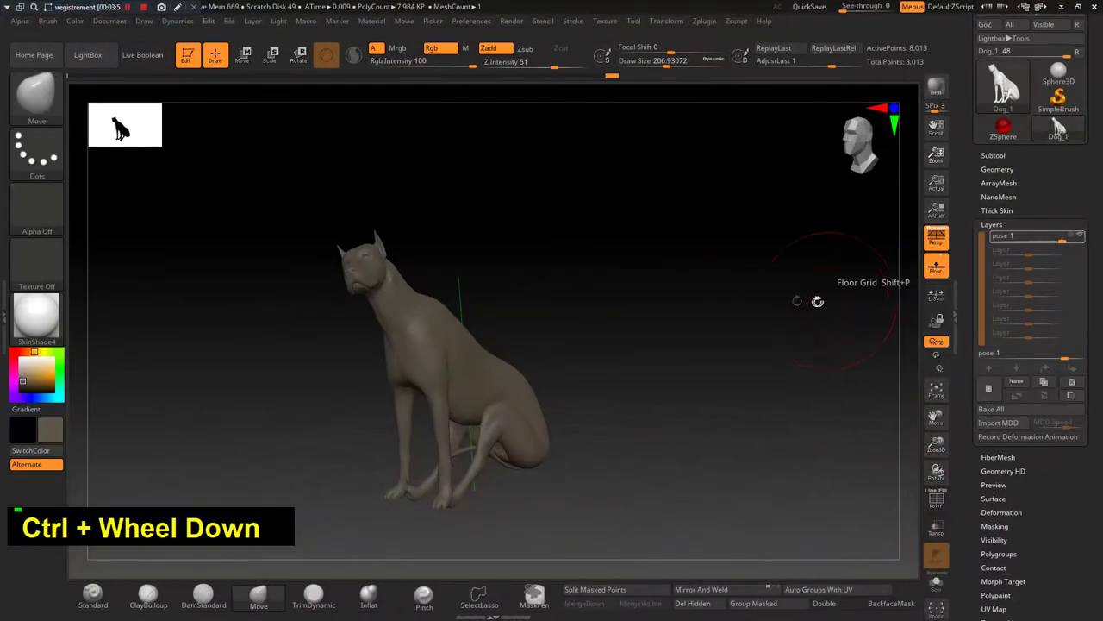